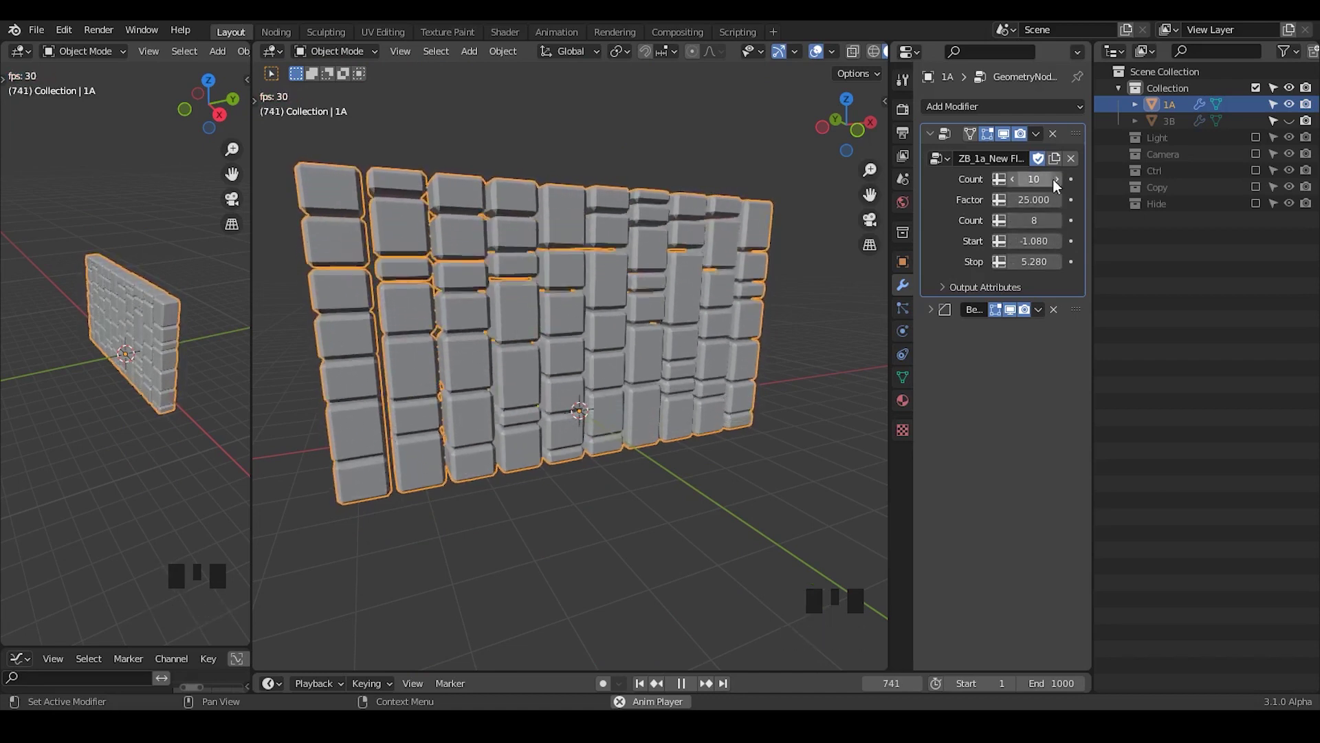
- Raise the brick wall's block Count from 10 to 13 for more, smaller blocks
click(1066, 182)
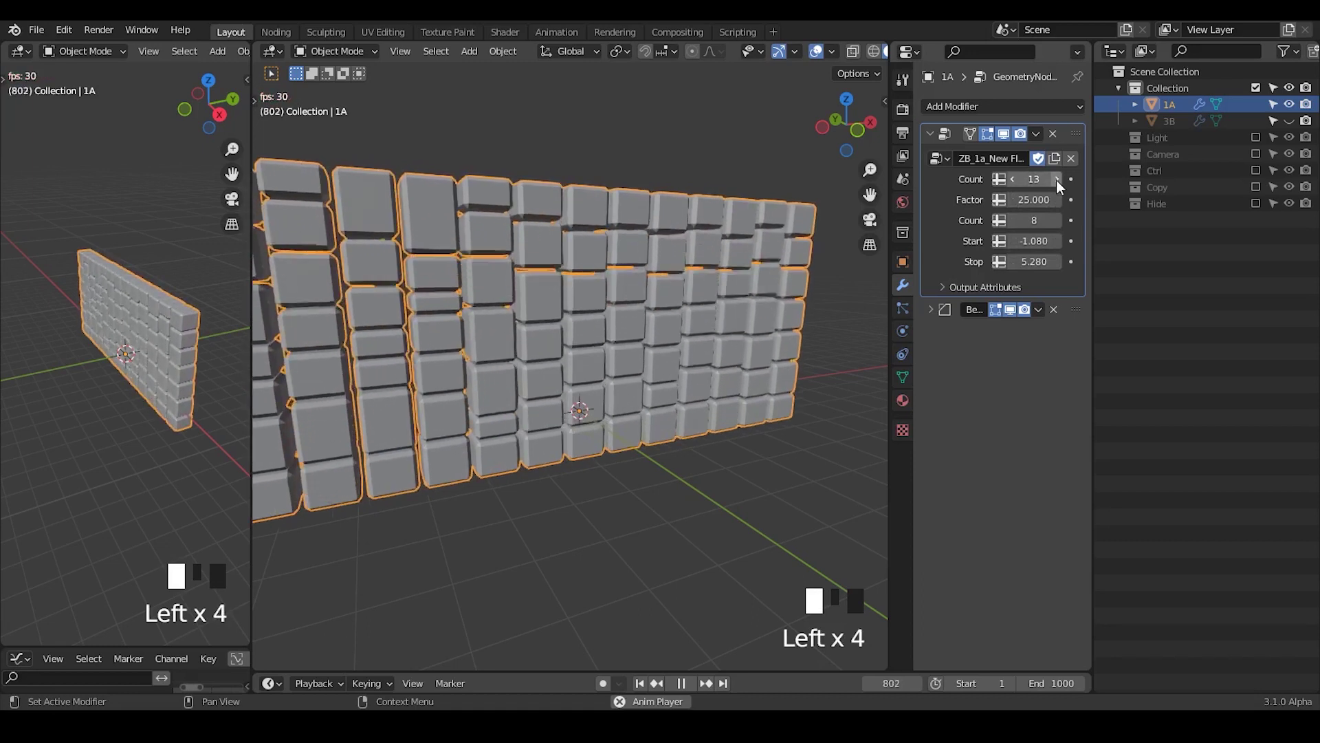
drag(677, 324, 1296, 107)
- Hide object 1A and show the 3B diamond particle-column grid with its modifier
click(1296, 107)
click(692, 689)
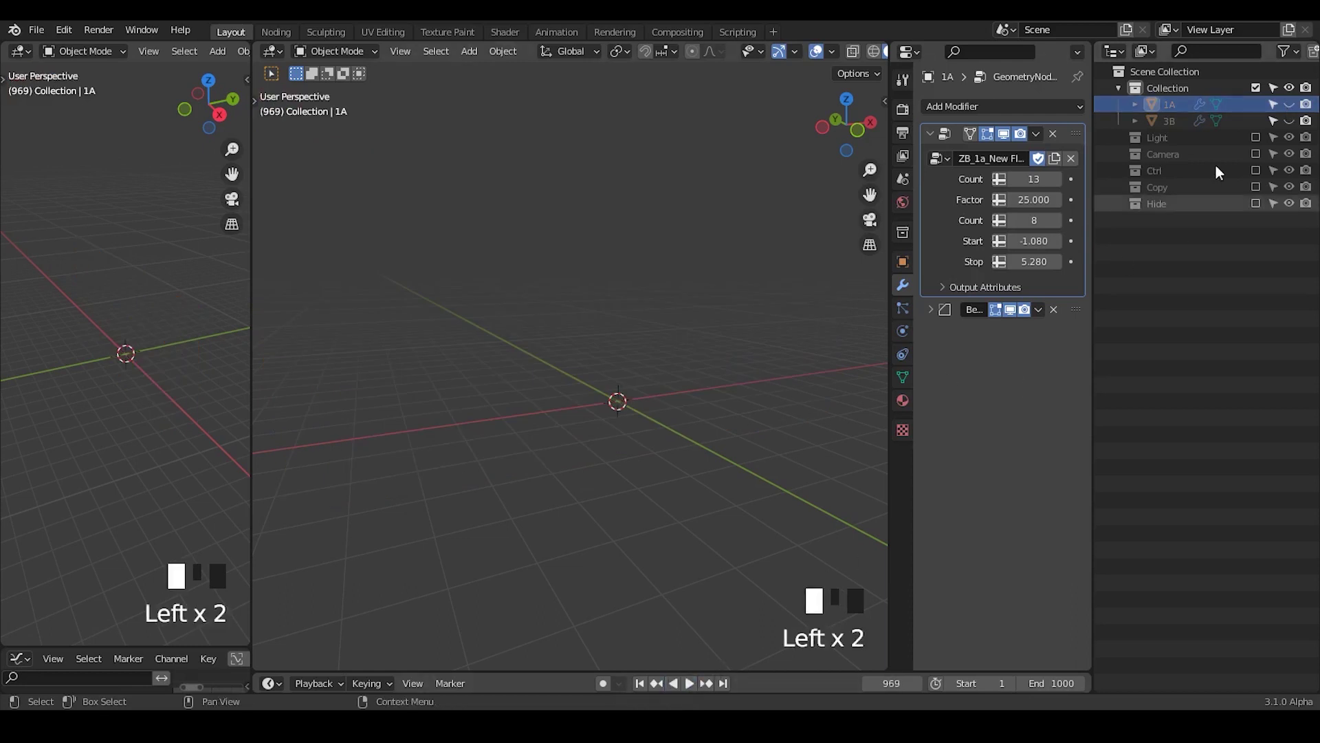
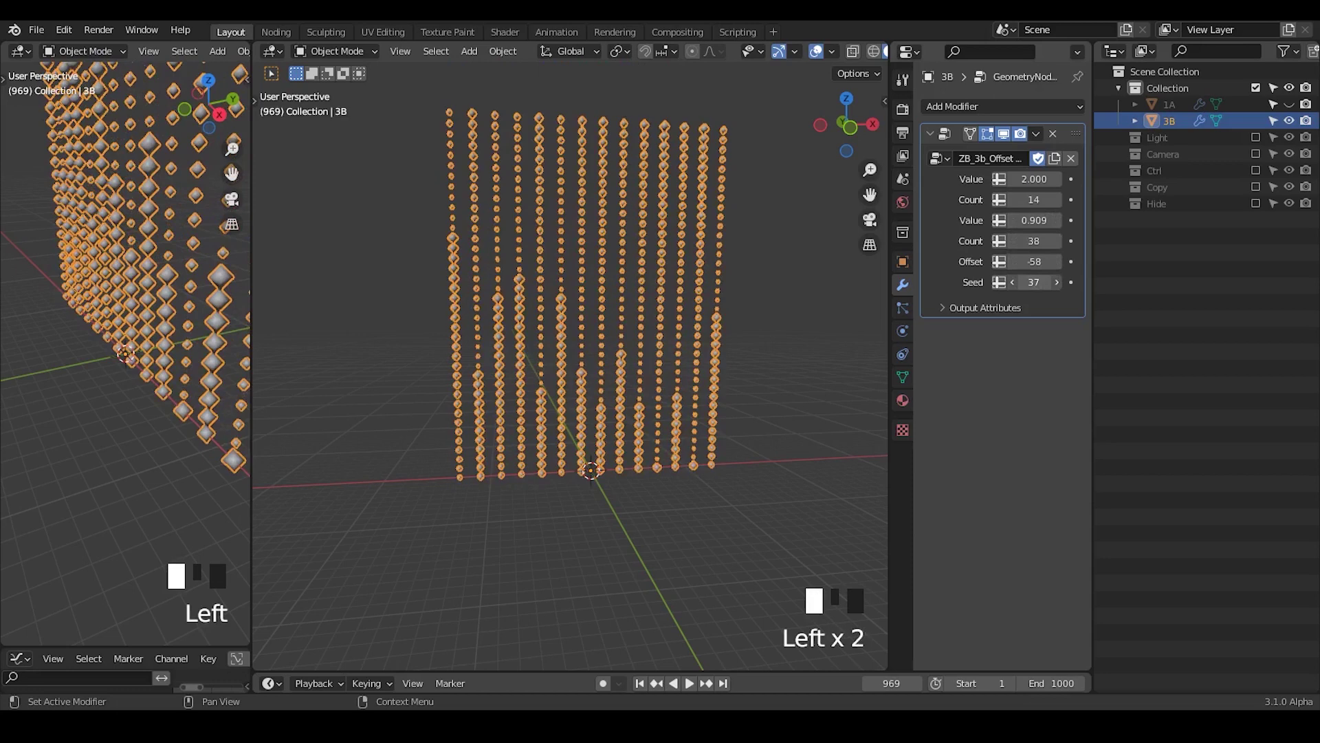
- Set the column grid to 66 columns, seed 61, offset -51 and view it from the front
key(Left)
key(Left)
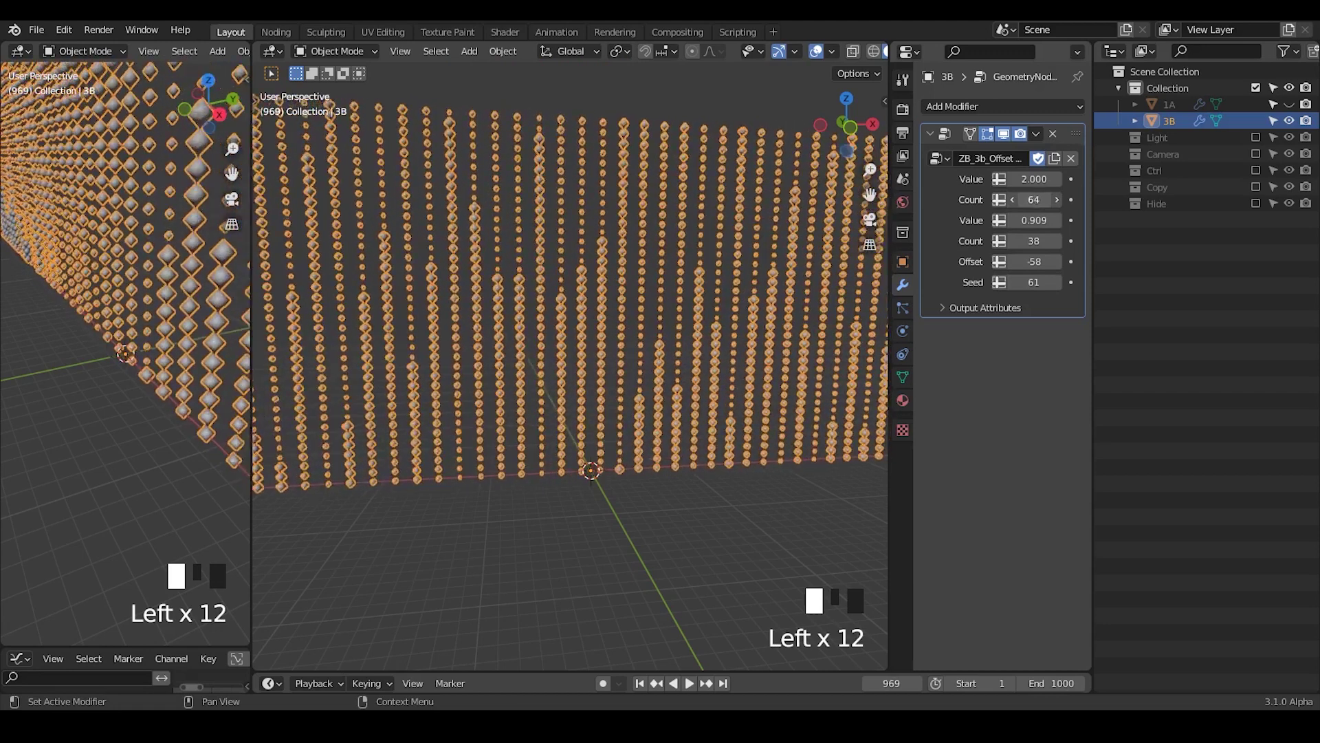
click(858, 139)
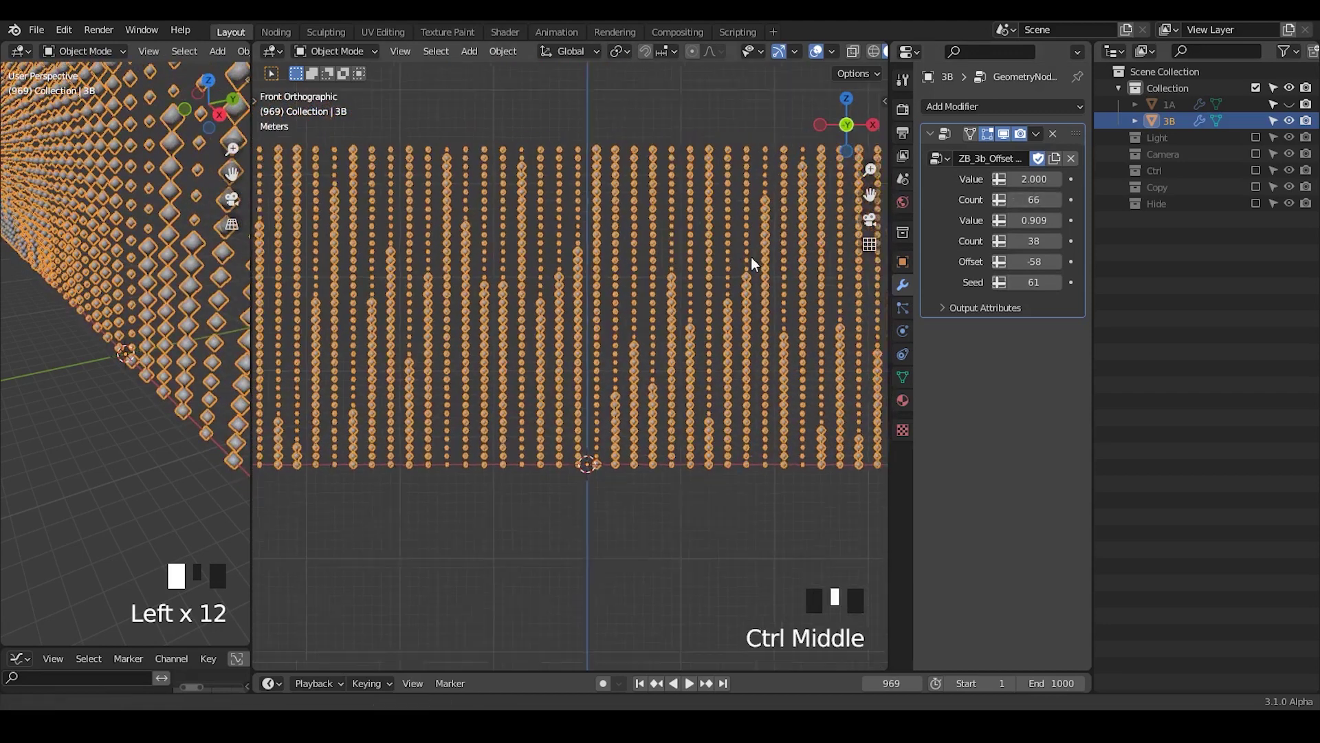